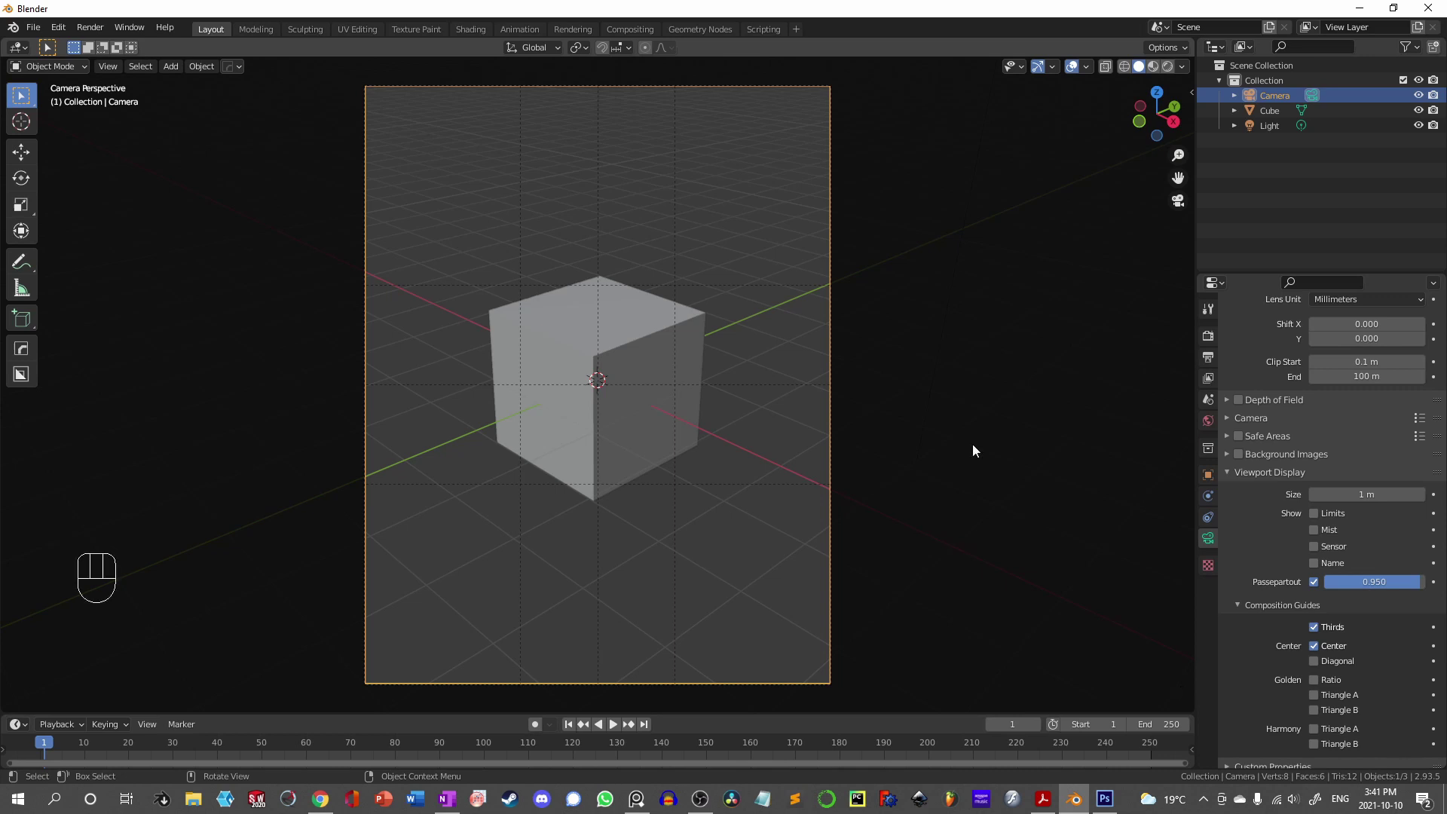
Step: Reframe the camera with Camera to View so the cube sits lower-left in the frame
key("n")
left_click(1188, 165)
left_click(1104, 277)
left_click_drag(573, 305, 585, 312)
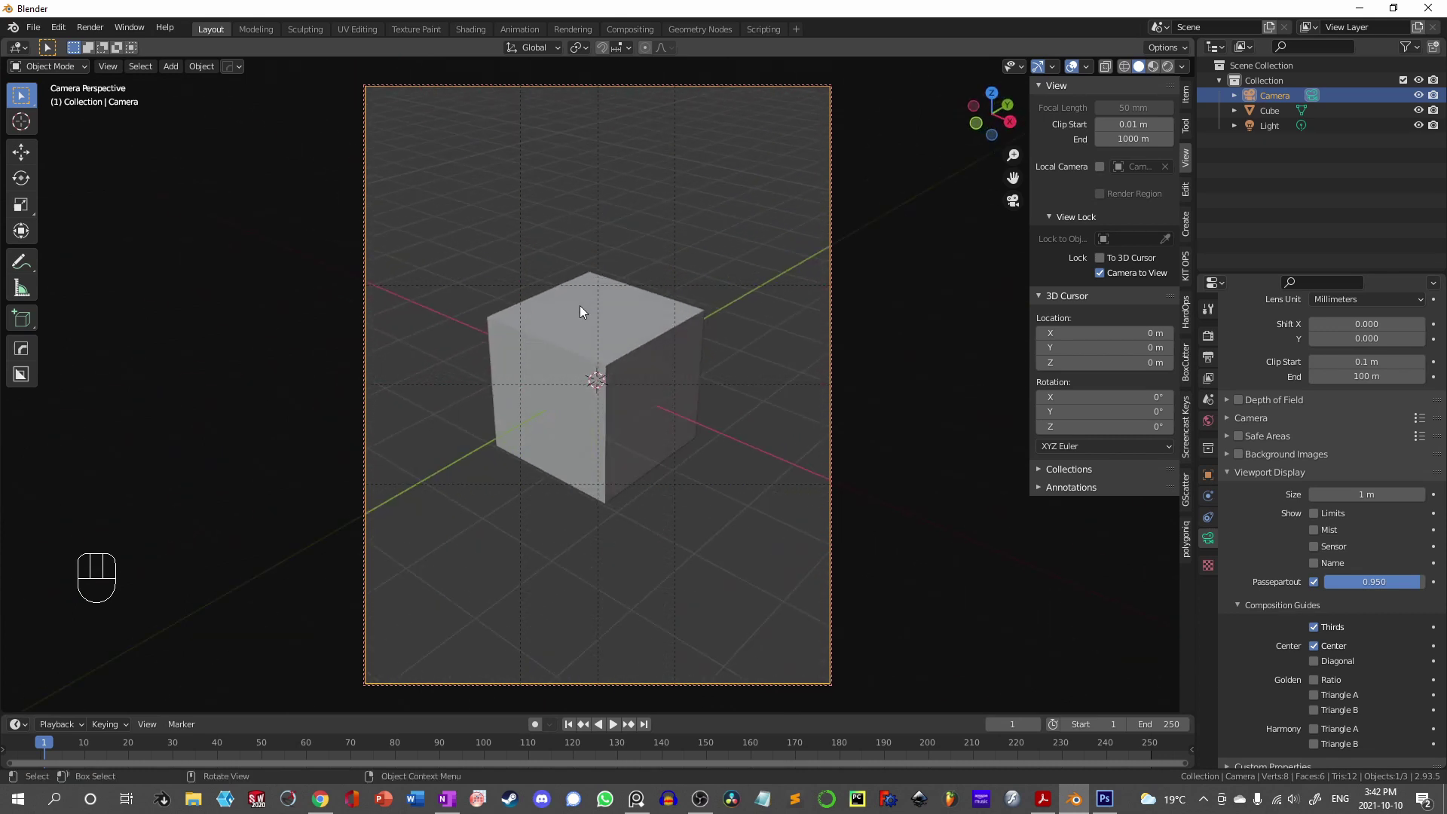
left_click_drag(604, 318, 554, 402)
left_click_drag(568, 389, 572, 349)
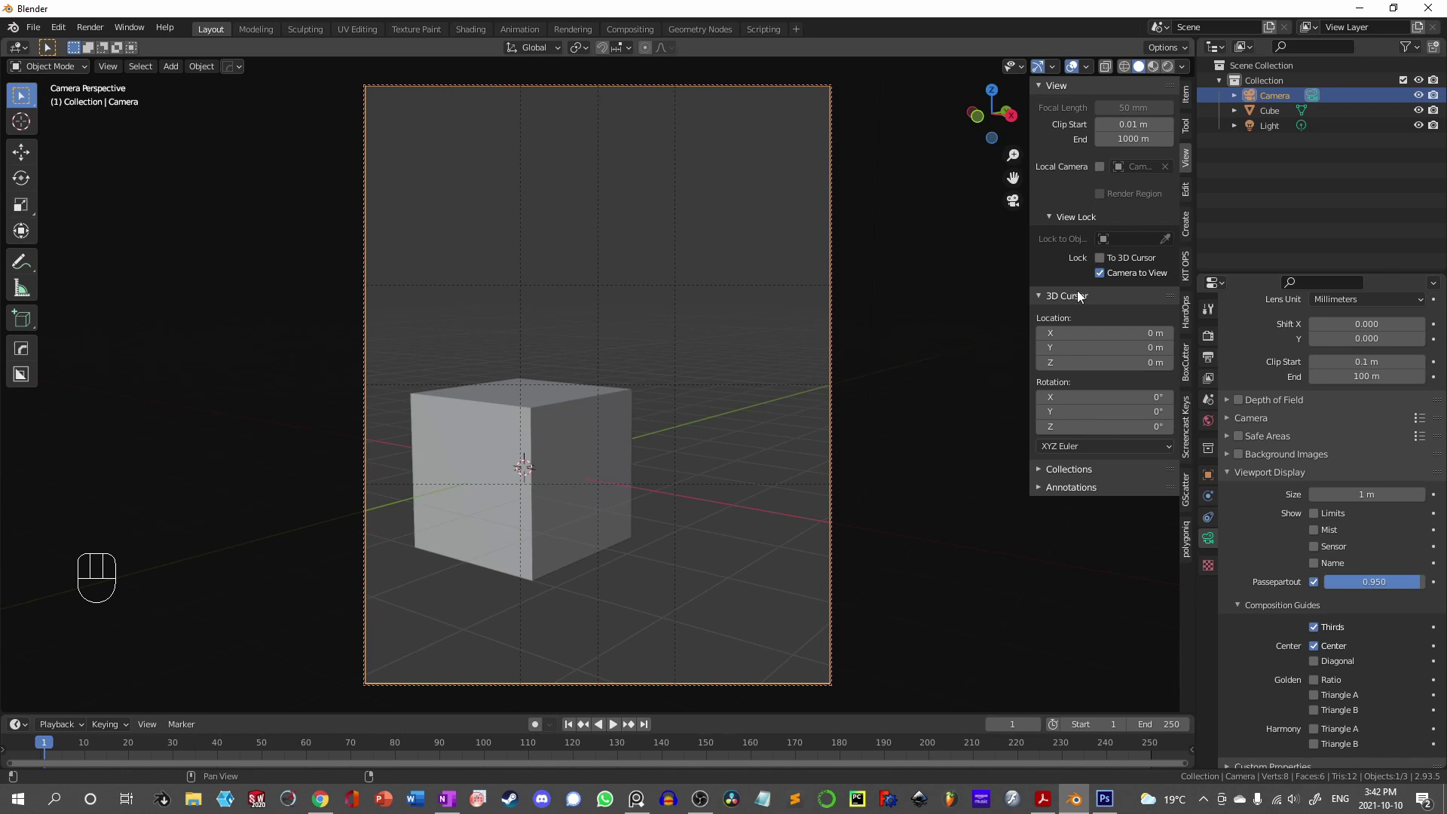
left_click(1103, 279)
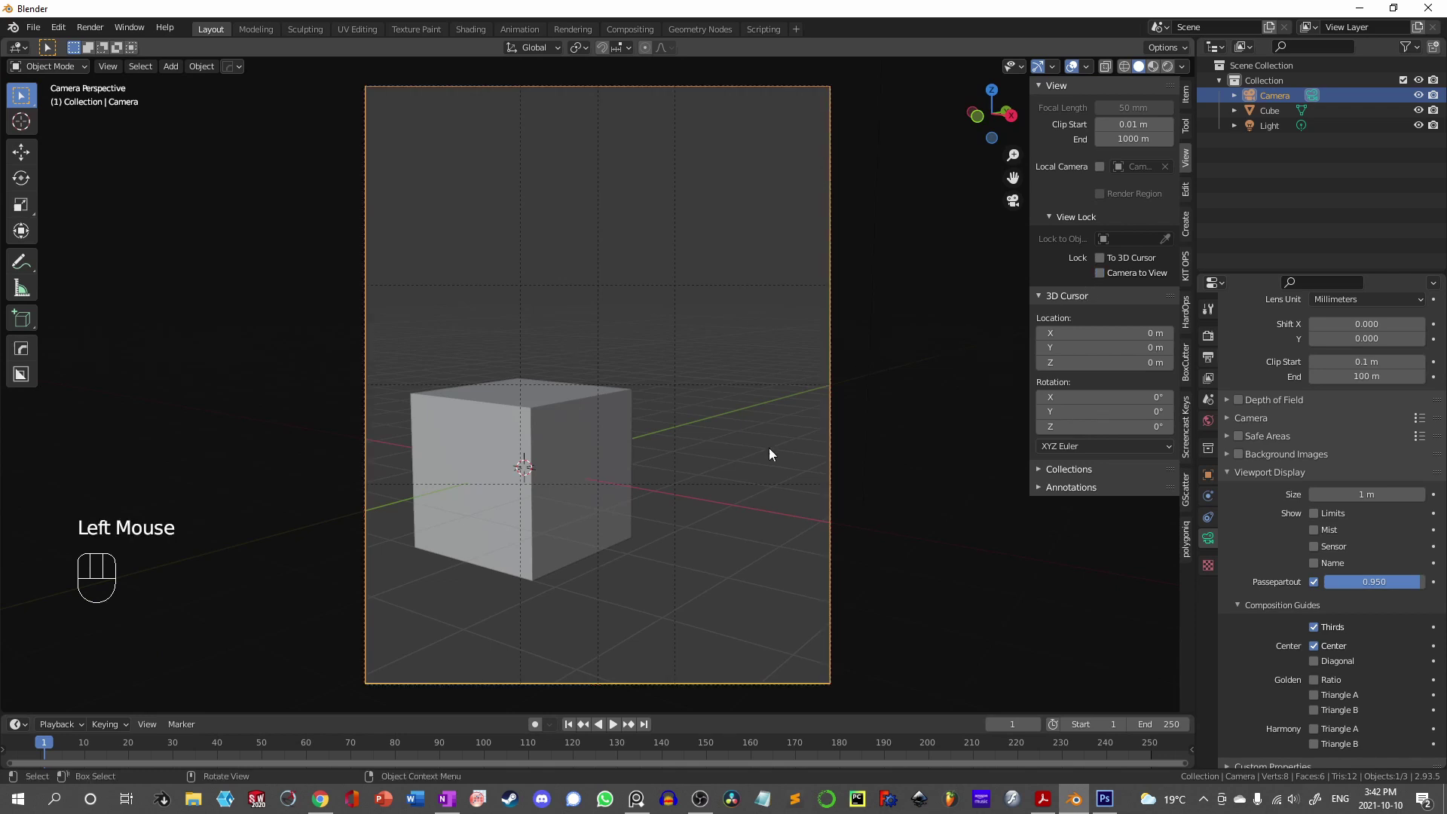
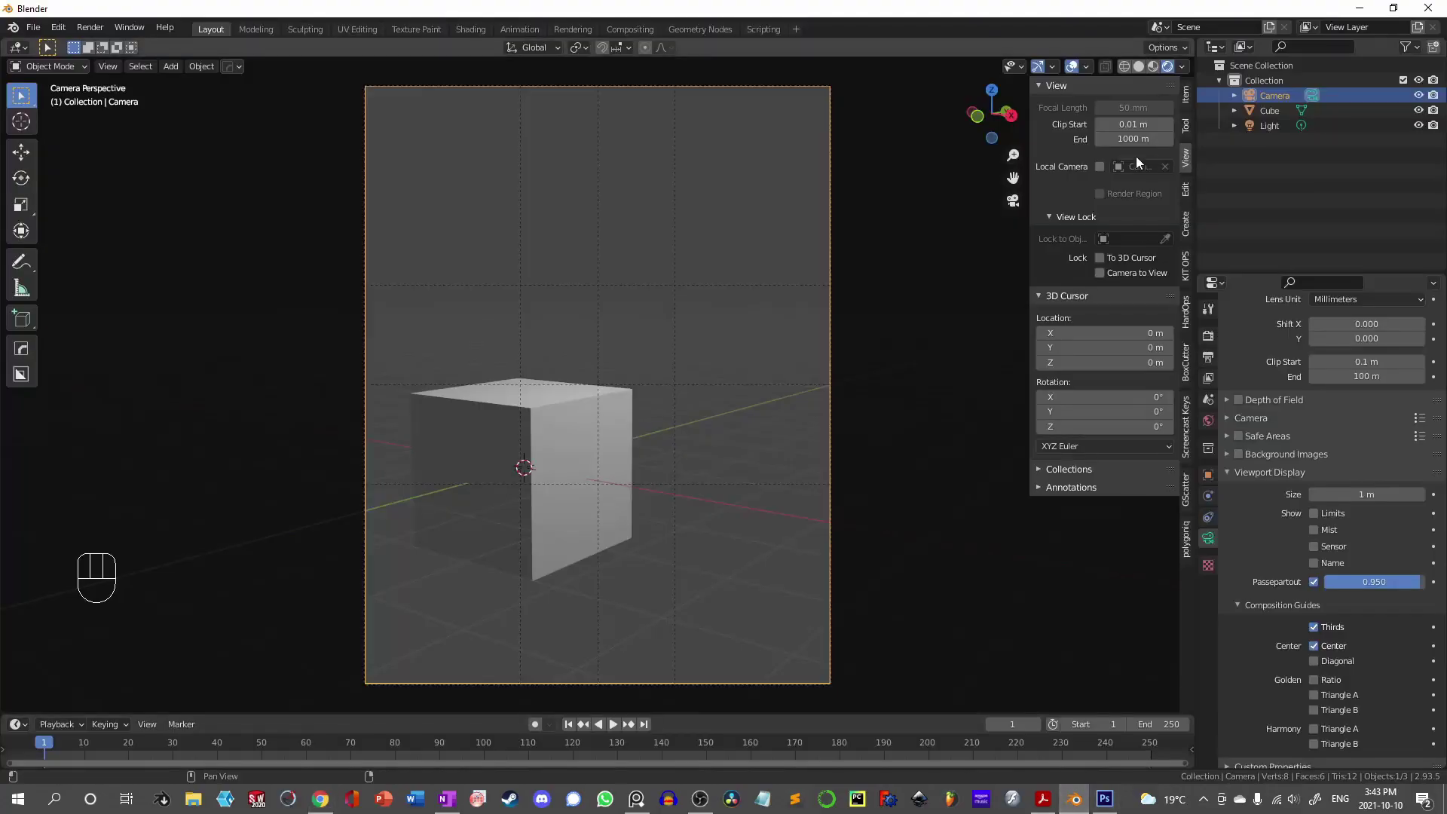
Step: Switch the viewport to Material Preview shading and show its lighting options
left_click_drag(1183, 66, 1214, 423)
left_click(1213, 423)
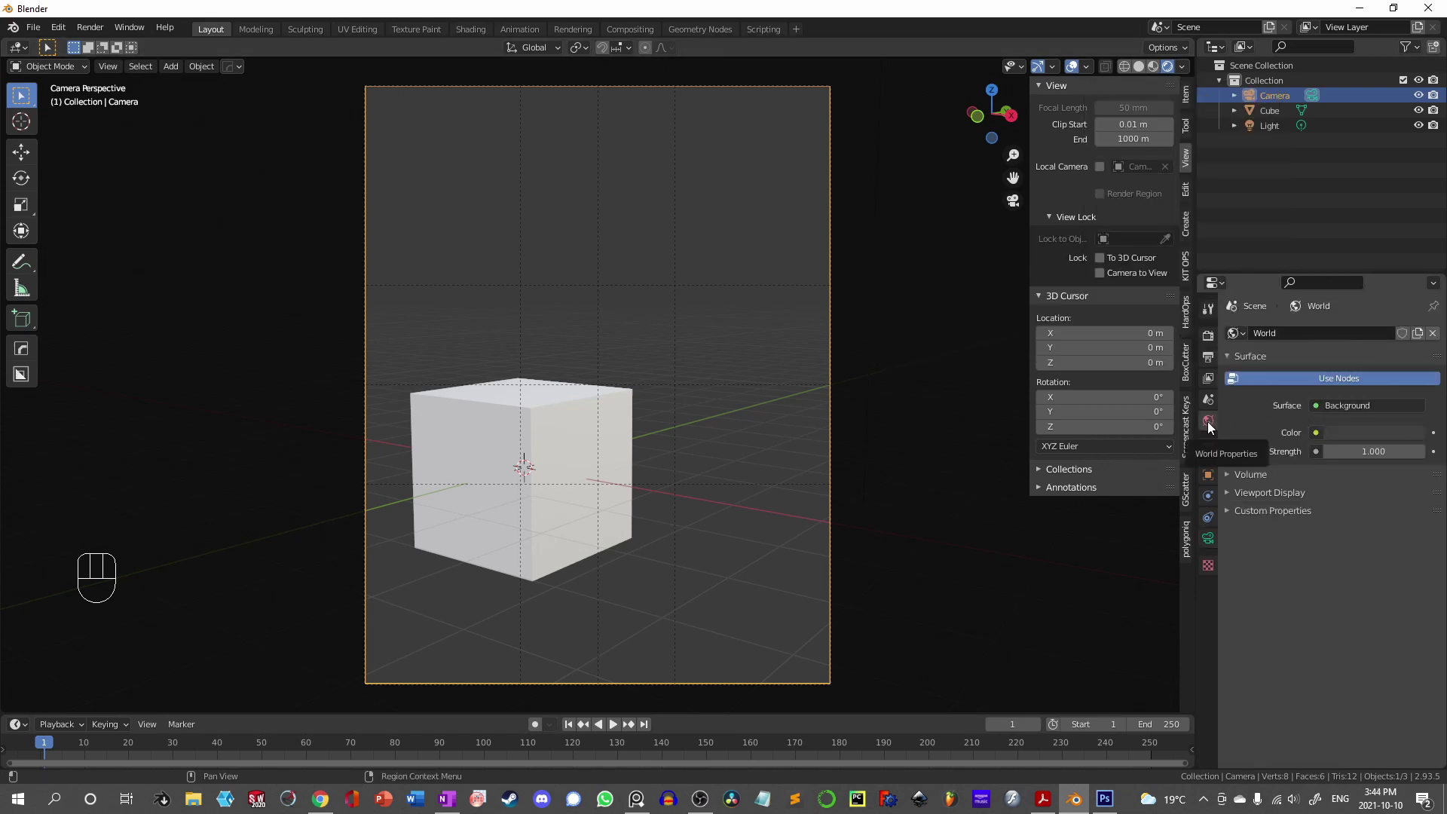
Step: Use autoshop_01_4k.hdr as the world environment texture and show it in the viewport
left_click_drag(1321, 441, 1048, 499)
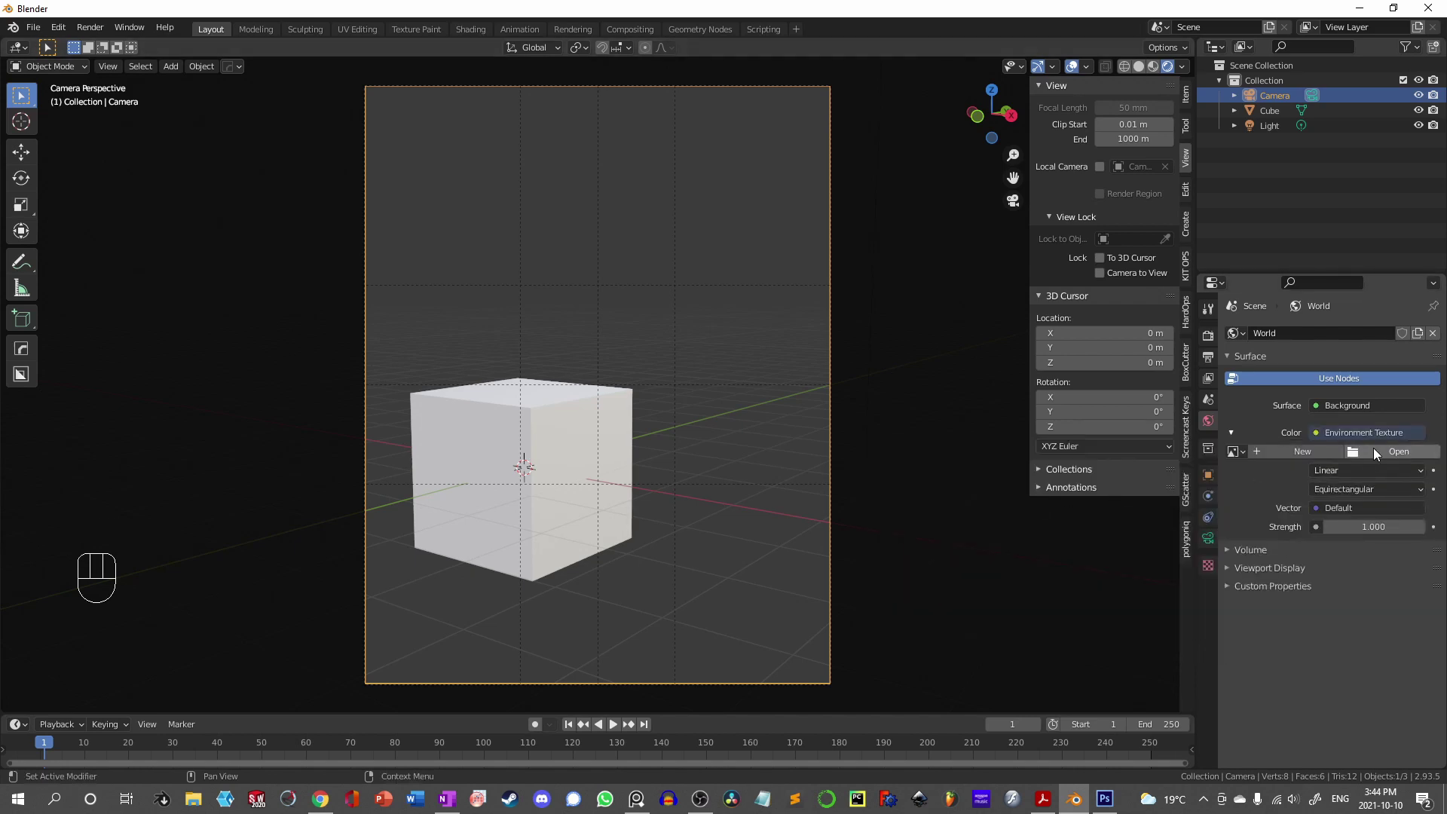
left_click(1378, 454)
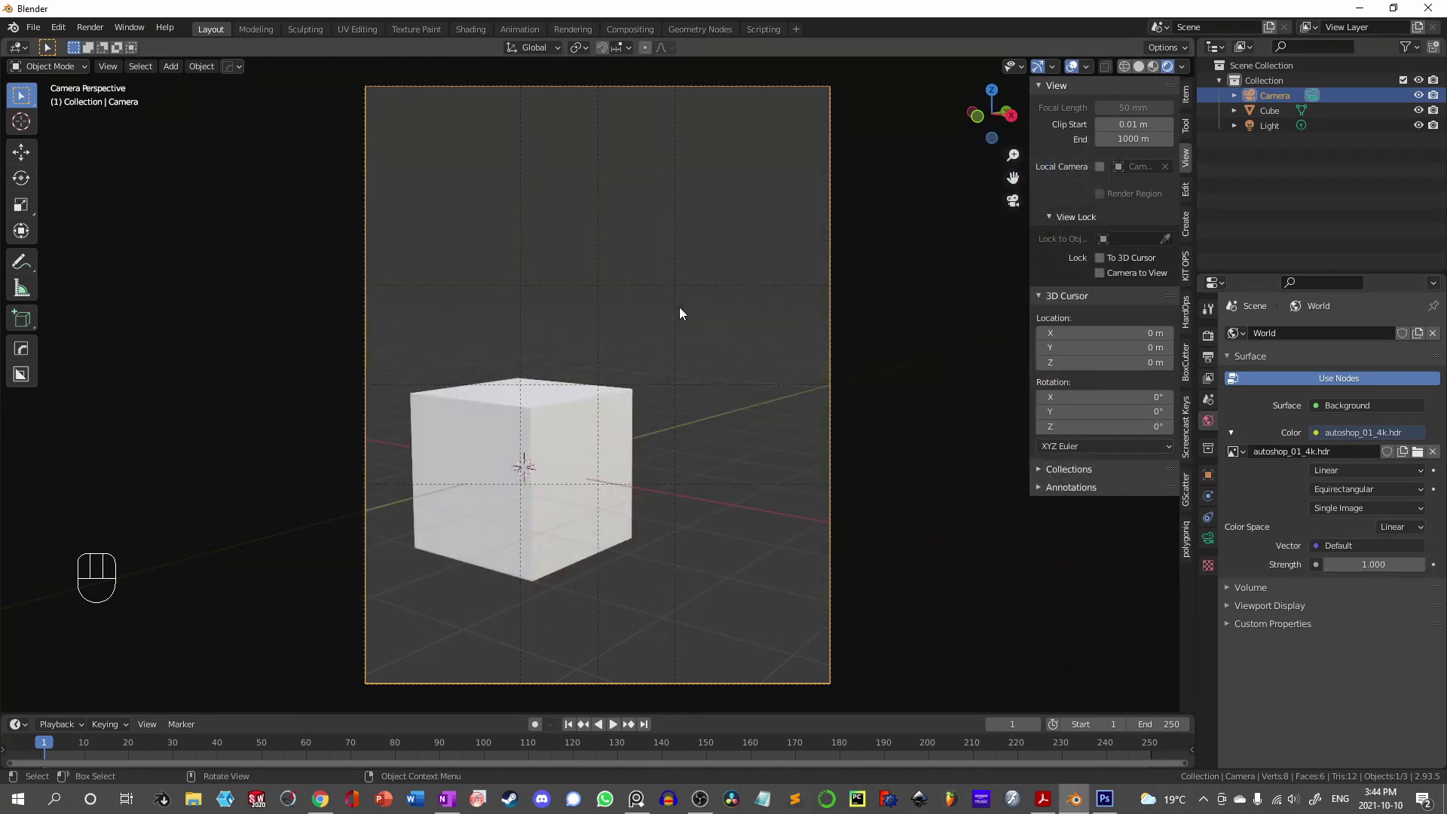
key("z")
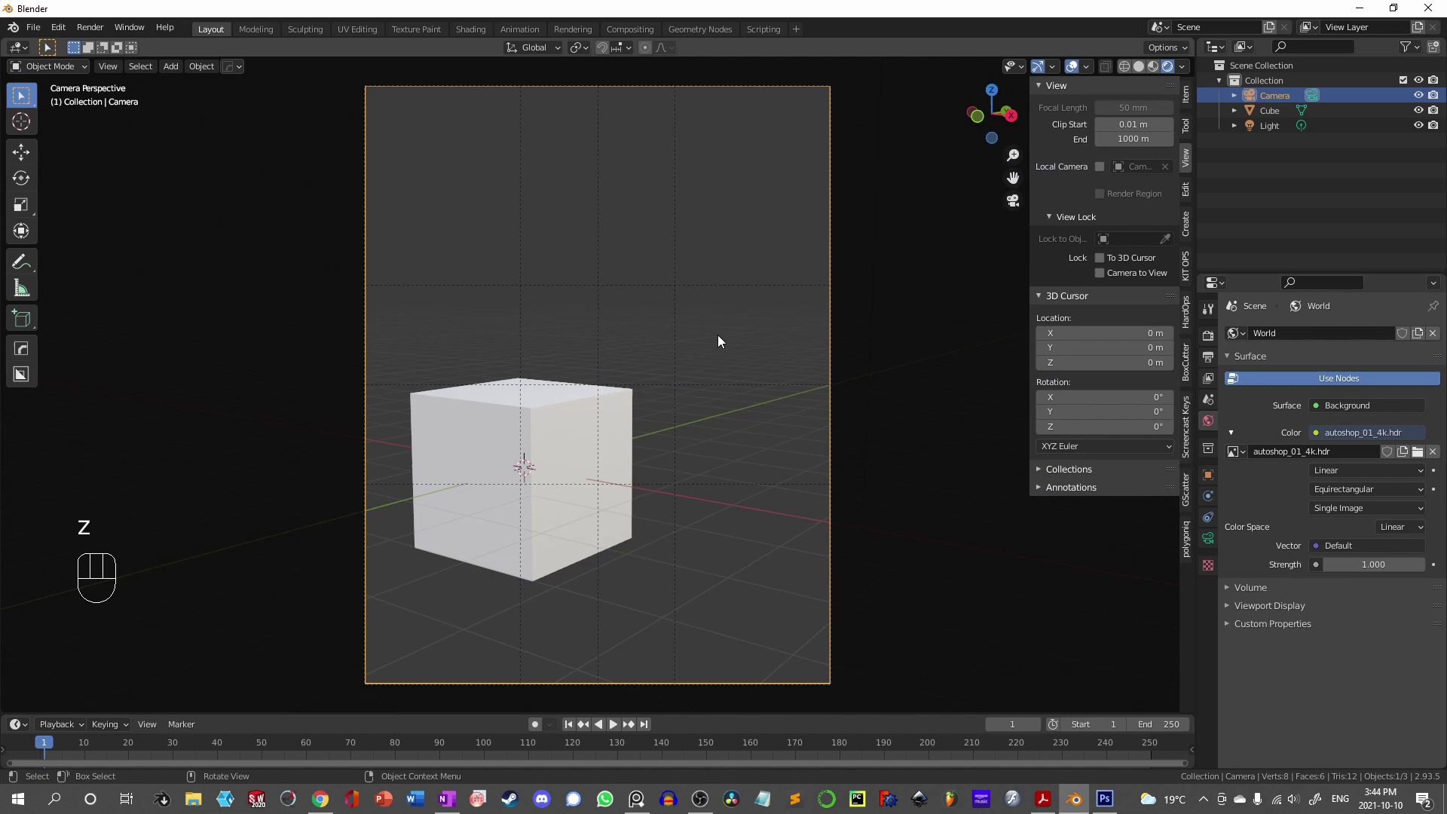
left_click_drag(1184, 68, 794, 469)
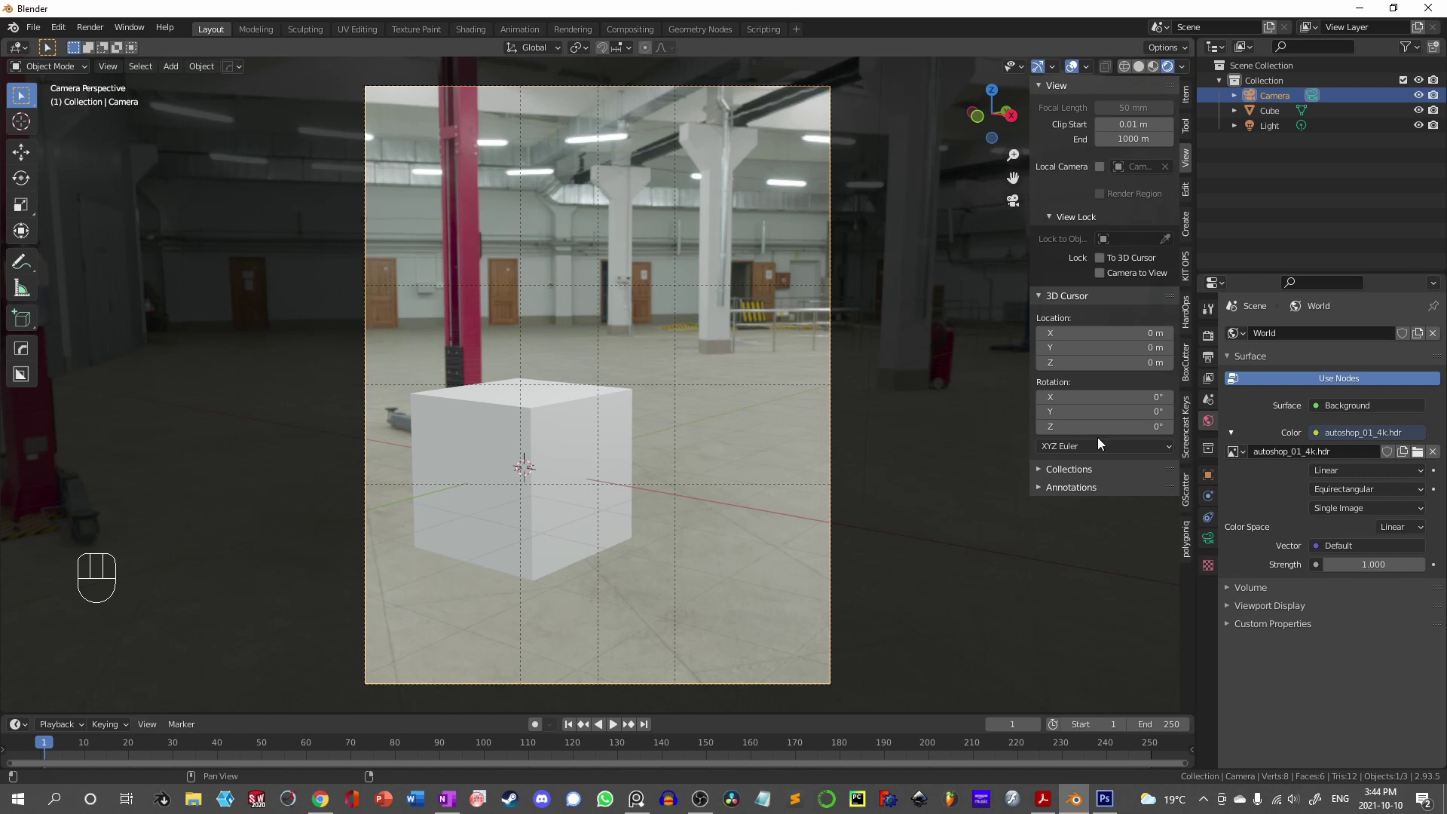
left_click(1213, 340)
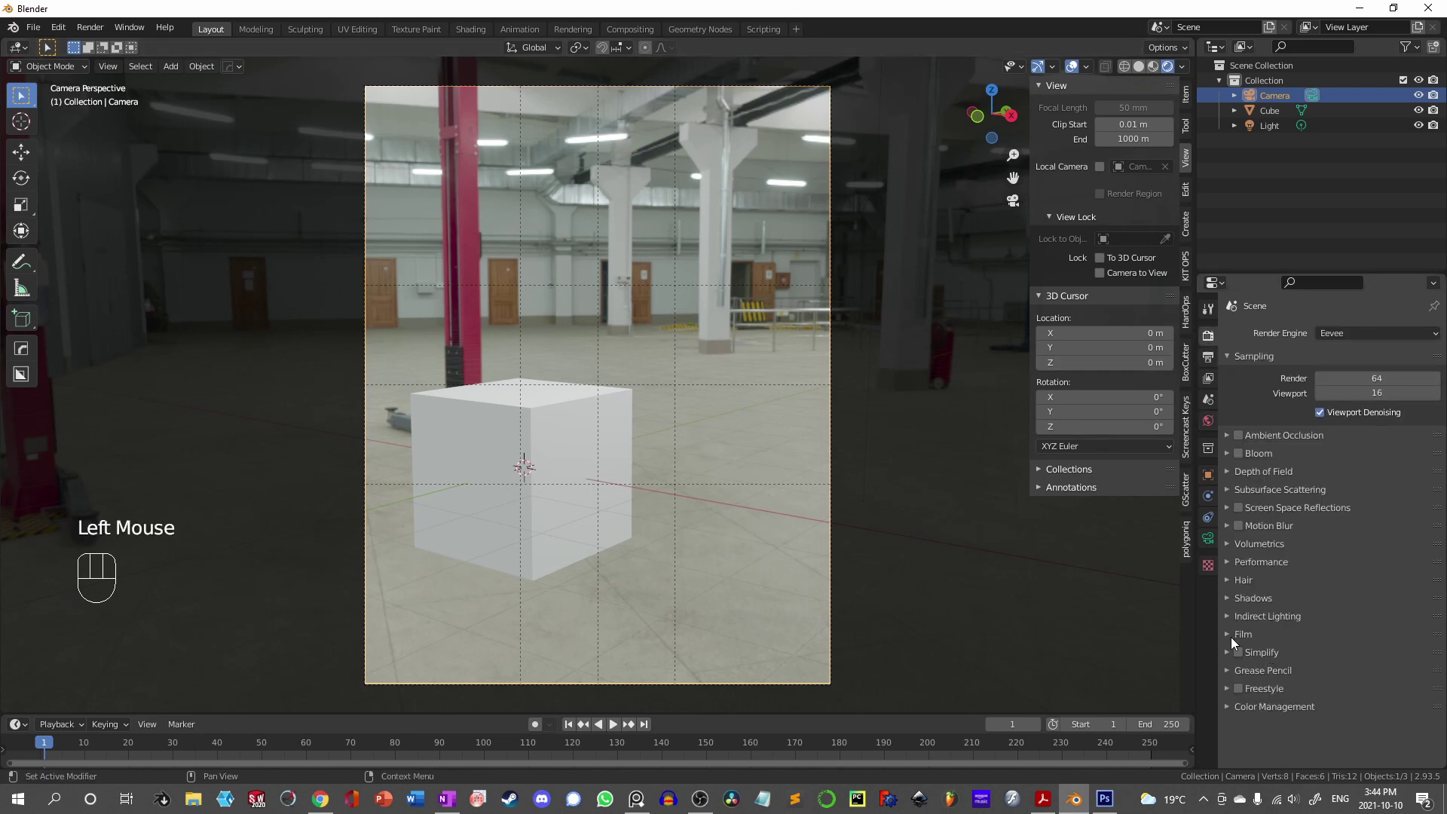
Step: Enable Transparent in the render Film settings
left_click(1233, 636)
left_click(1319, 676)
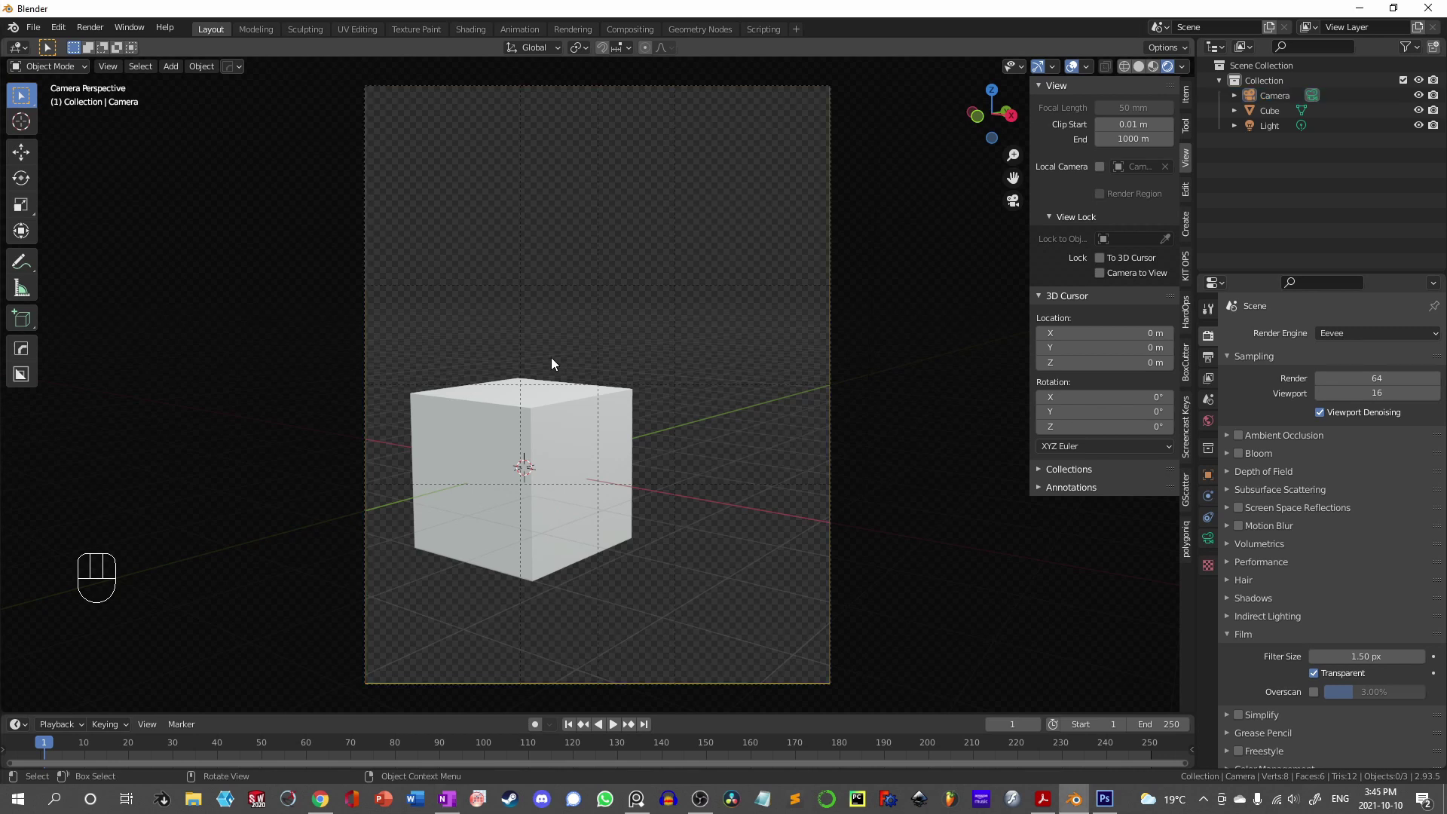
Step: Add a text object and change its content to 'Journal'
key("shift+a")
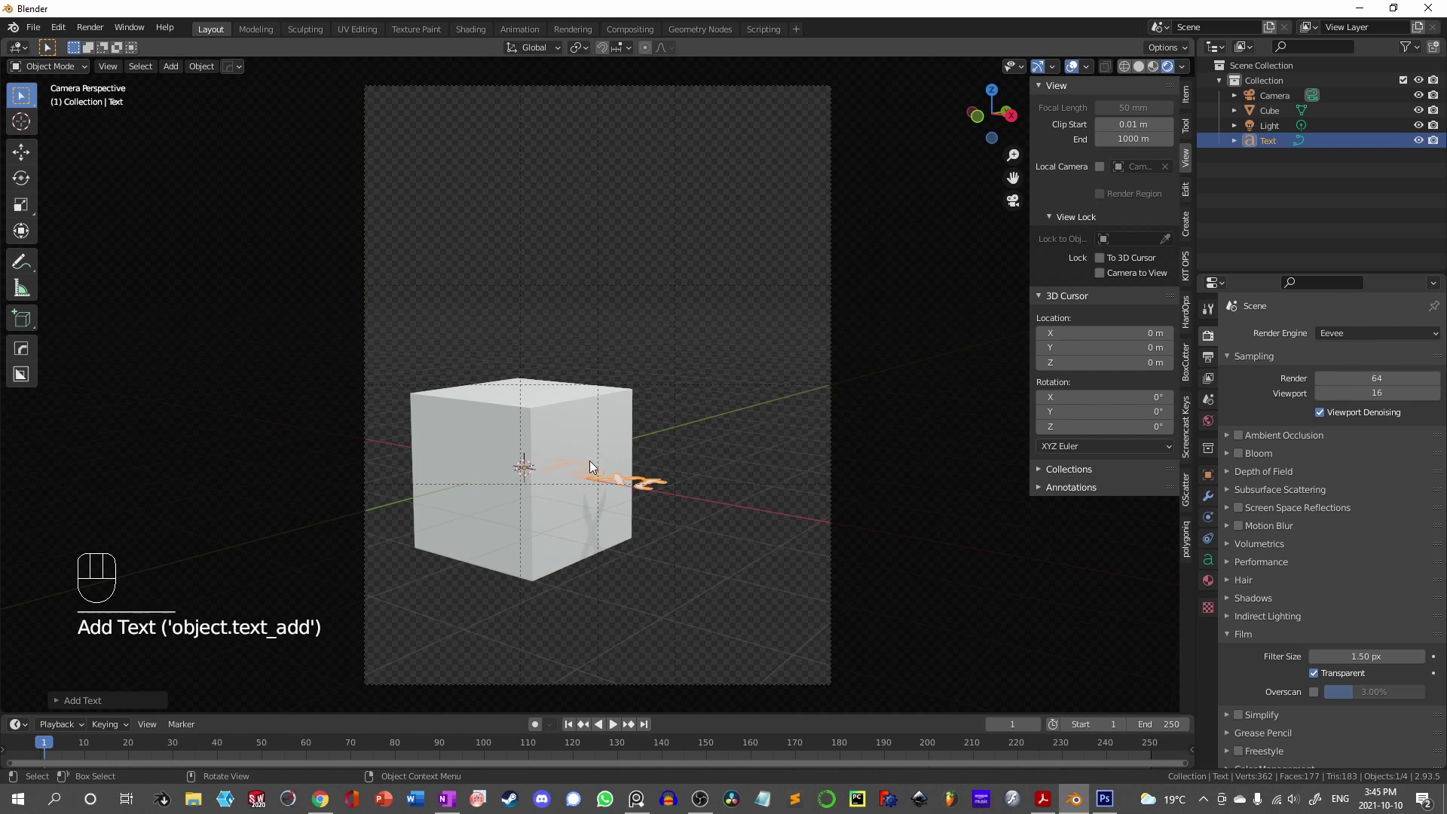
key("Tab")
key("BackSpace")
key("BackSpace")
key("BackSpace")
key("BackSpace")
key("BackSpace")
key("shift+j")
key("o")
key("u")
key("r")
key("n")
key("a")
key("l")
key("Return")
key("Tab")
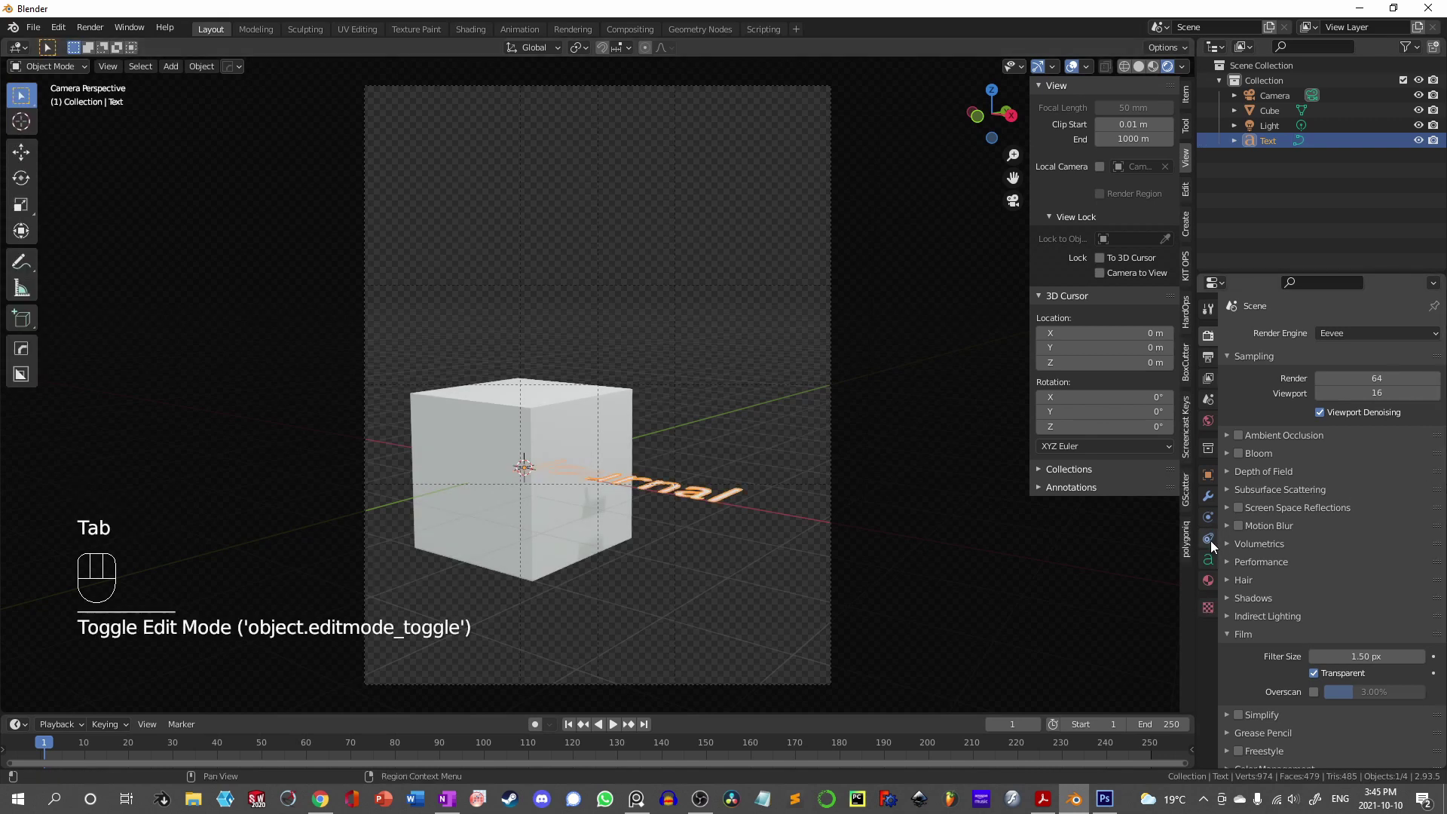
Step: Give the text a Copy Rotation constraint targeting the Camera
left_click(1213, 544)
left_click_drag(1280, 335, 1197, 404)
left_click_drag(1393, 383, 1342, 404)
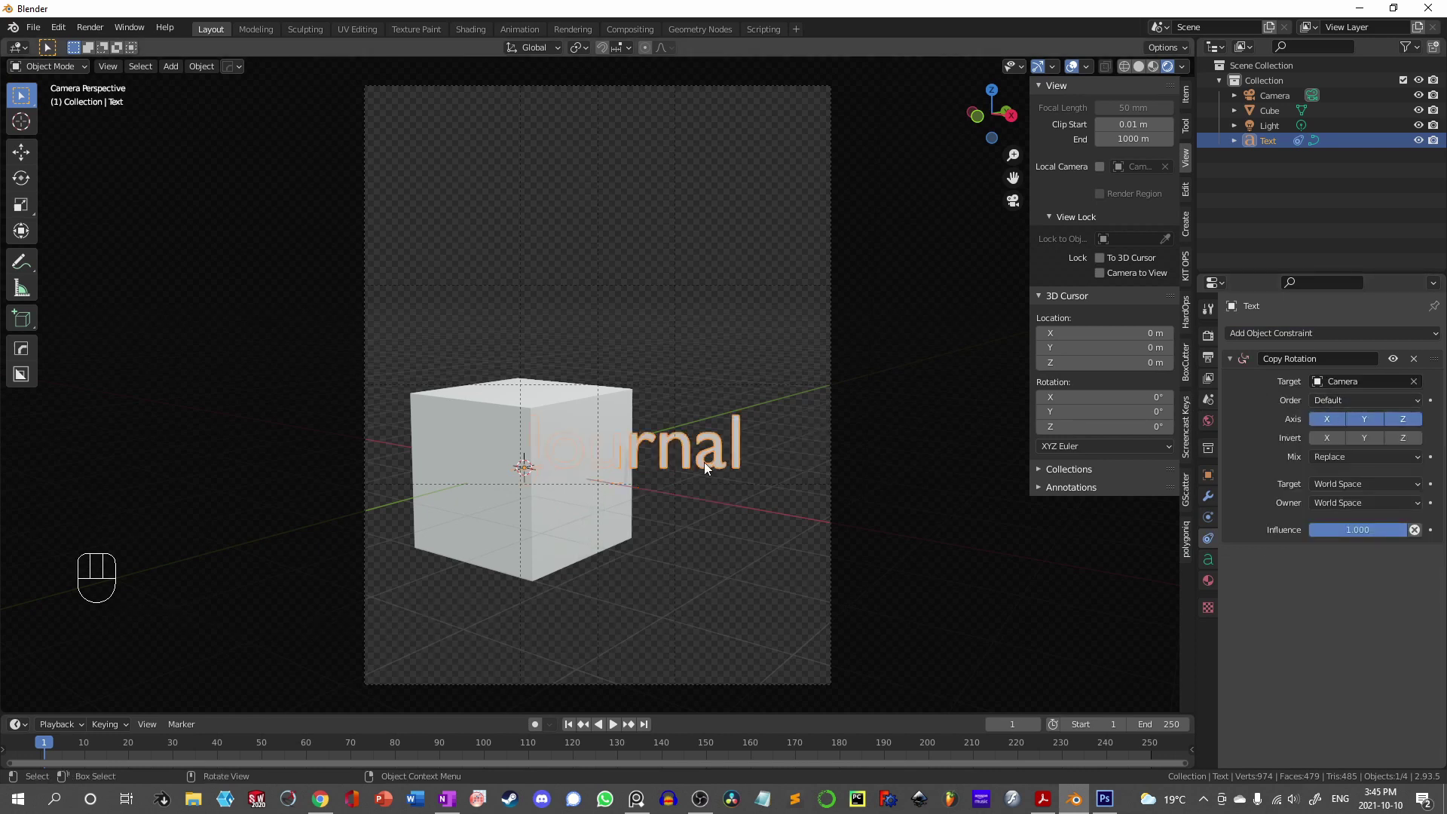
Step: Move and enlarge the Journal title to span the top of the camera frame
key("g")
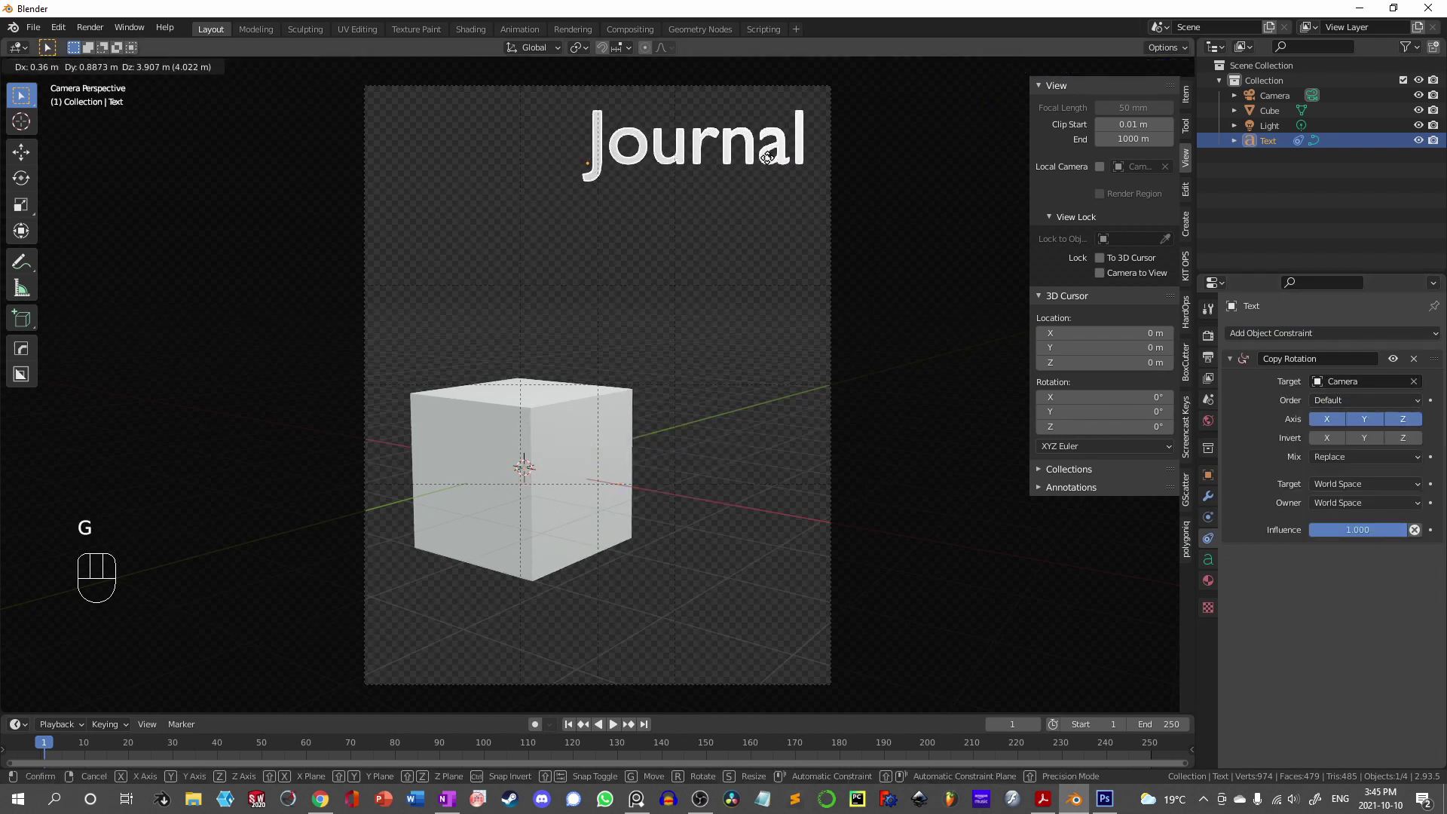
key("s")
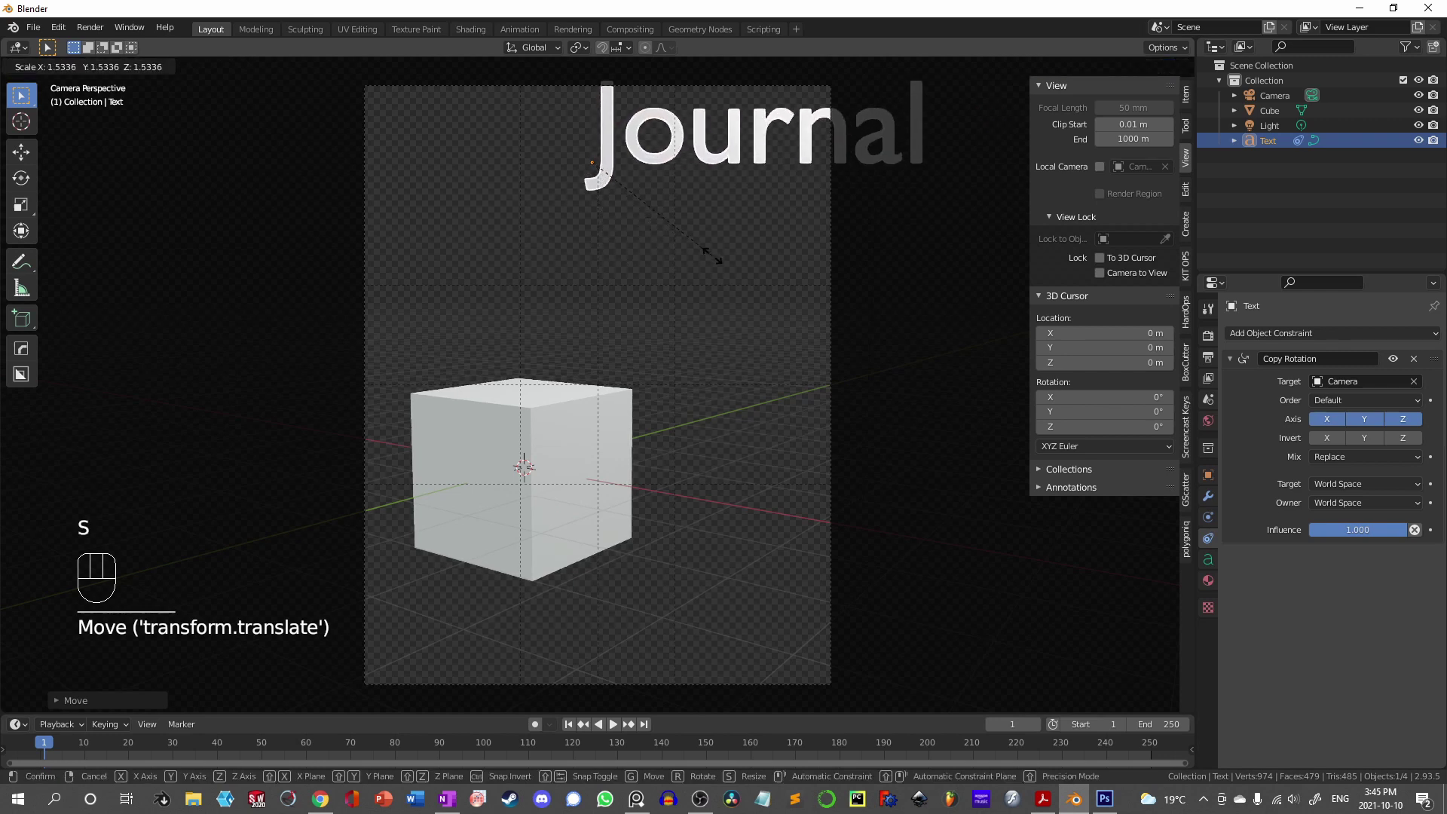
key("g")
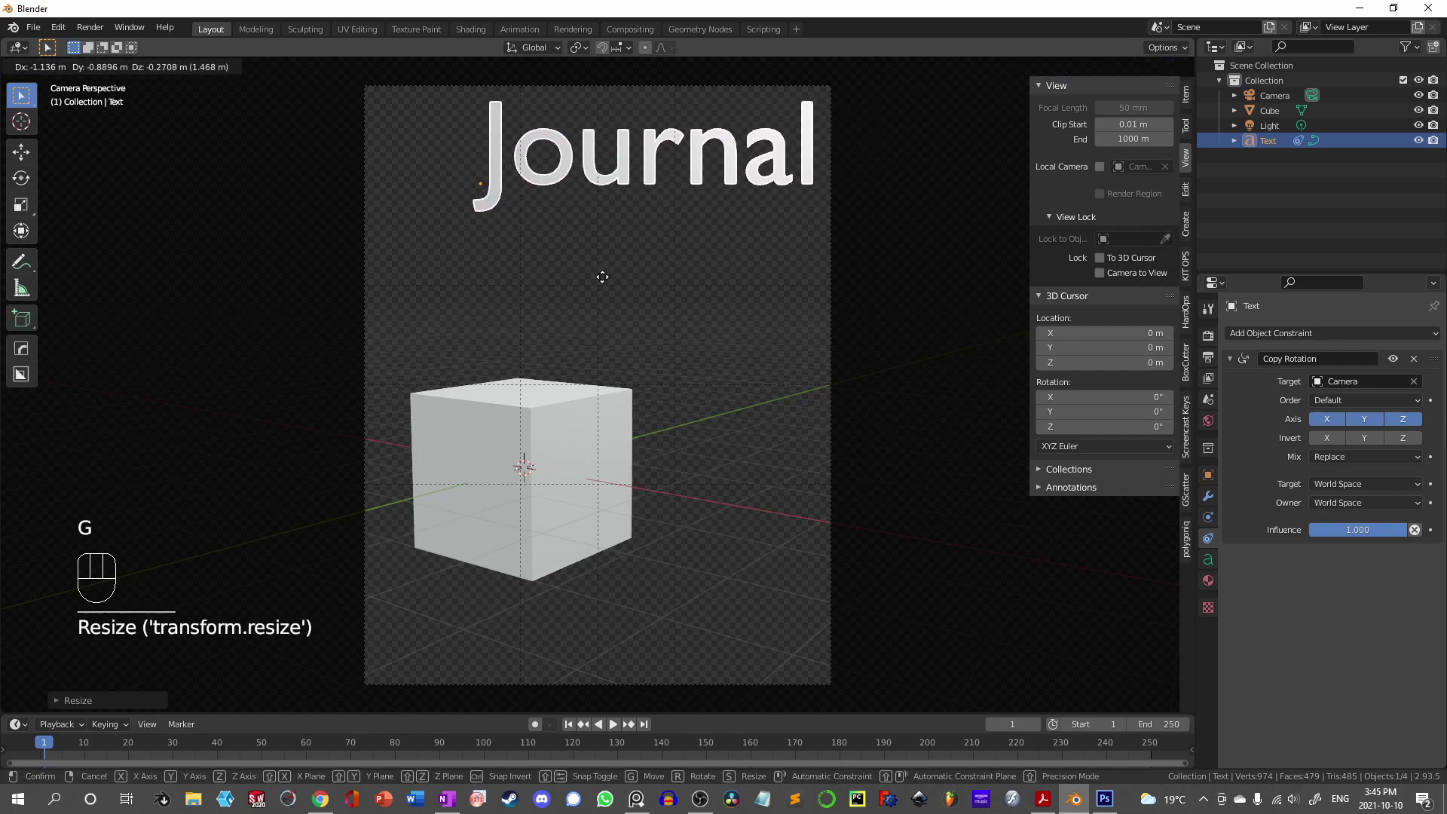
key("s")
key("g")
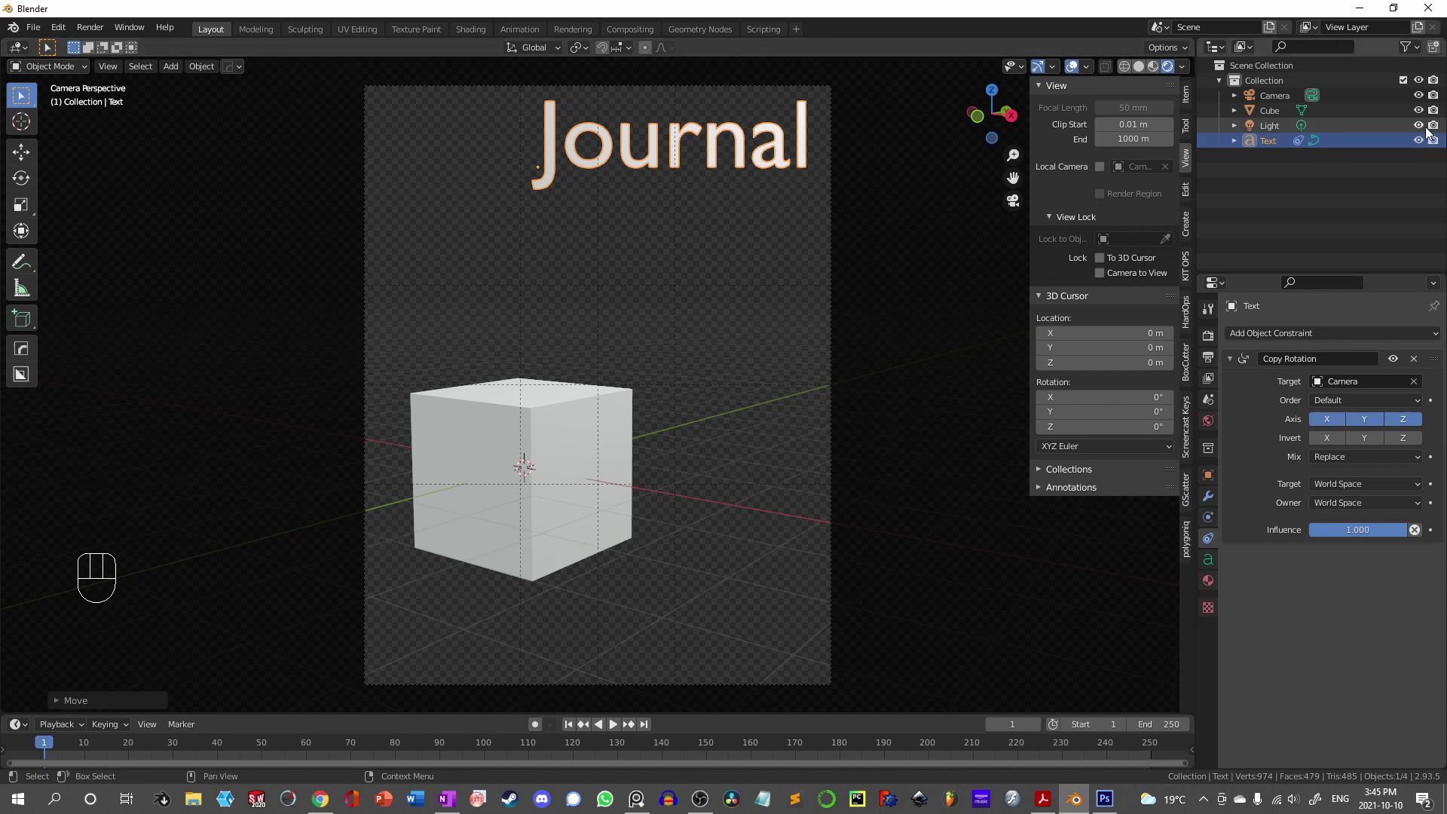
left_click(1440, 144)
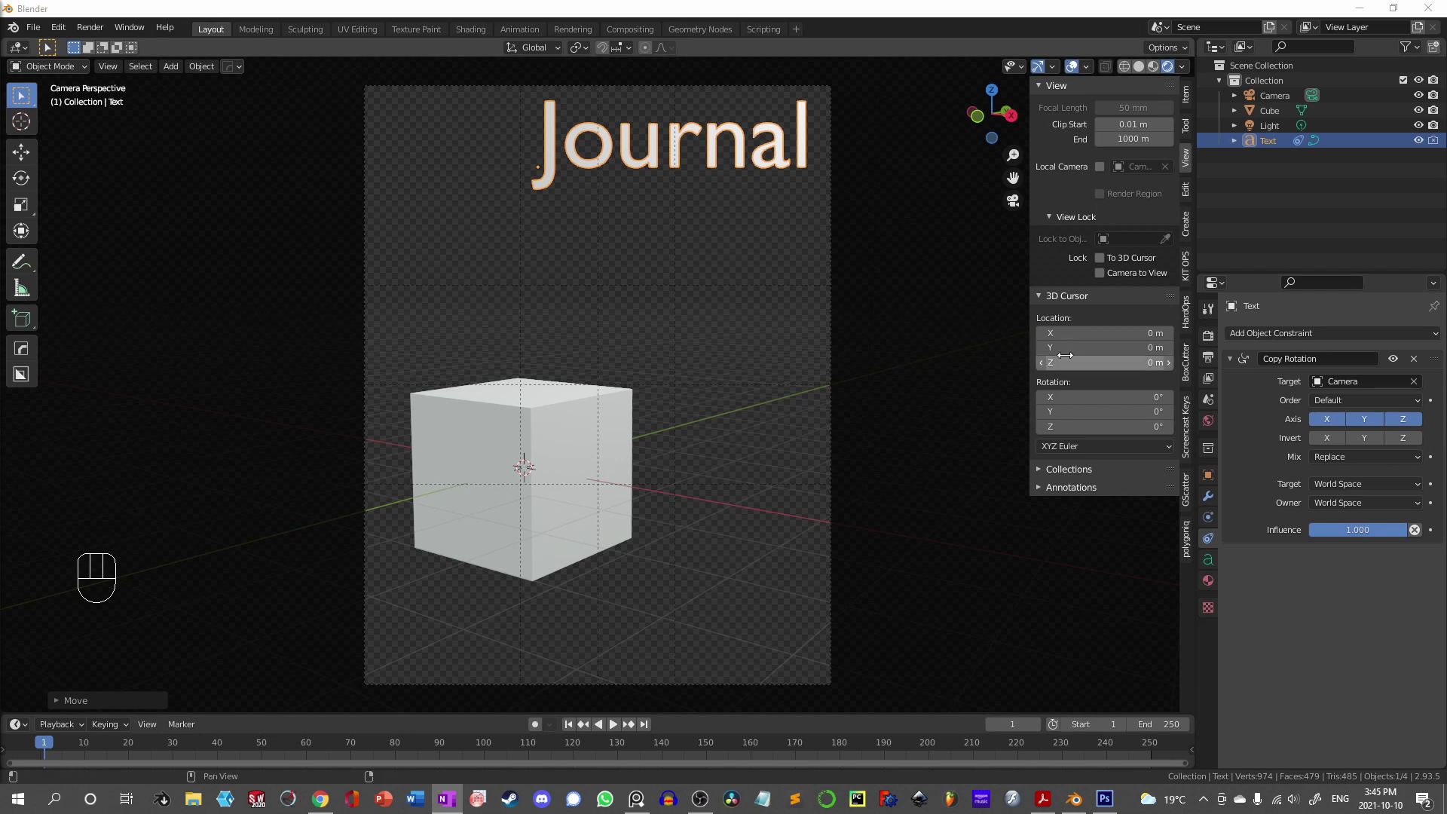
Step: Set the render engine to Cycles with GPU Compute as the device
left_click(1211, 340)
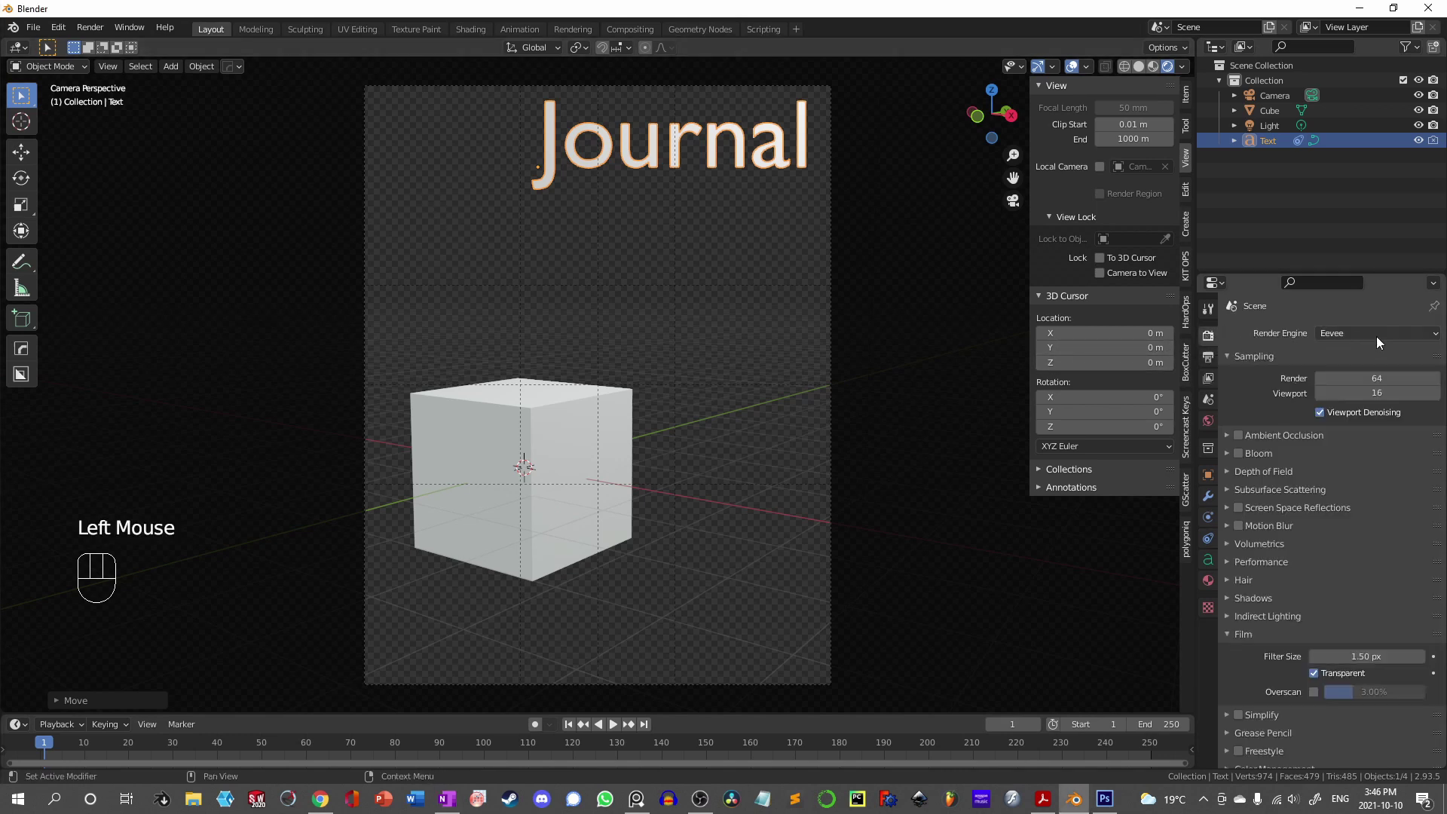
left_click_drag(1381, 338, 1359, 382)
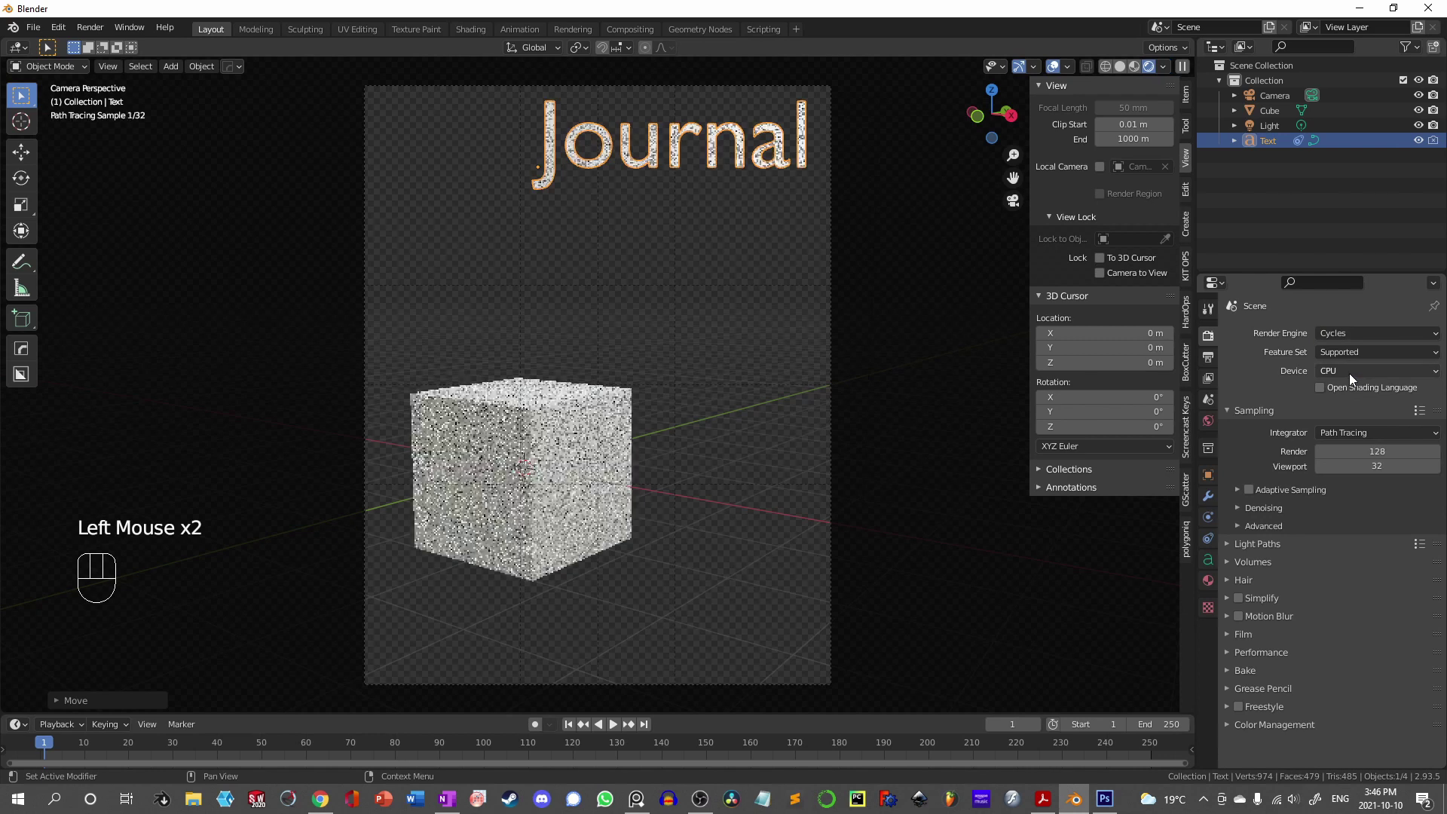
left_click_drag(1357, 377, 1331, 401)
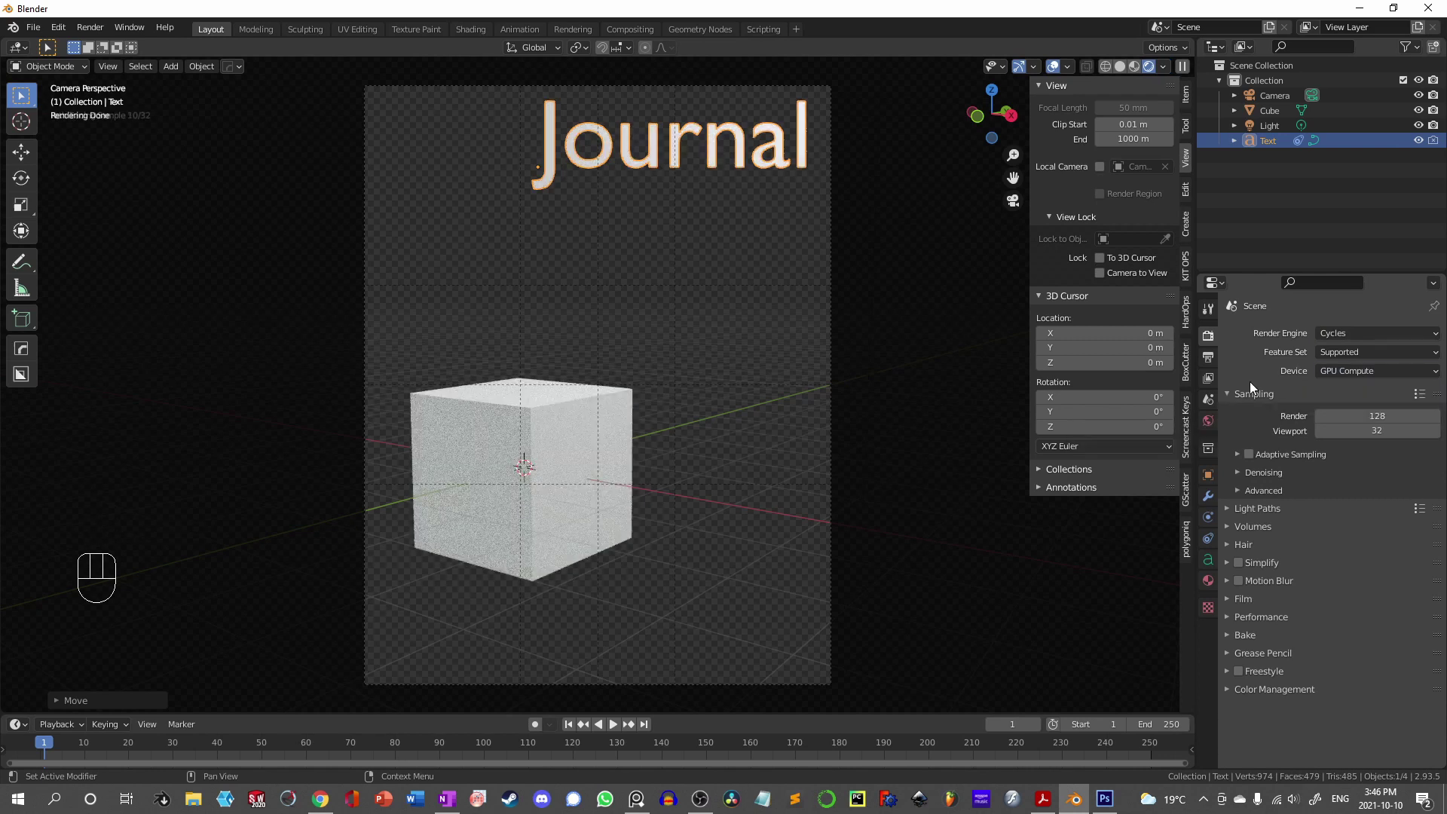